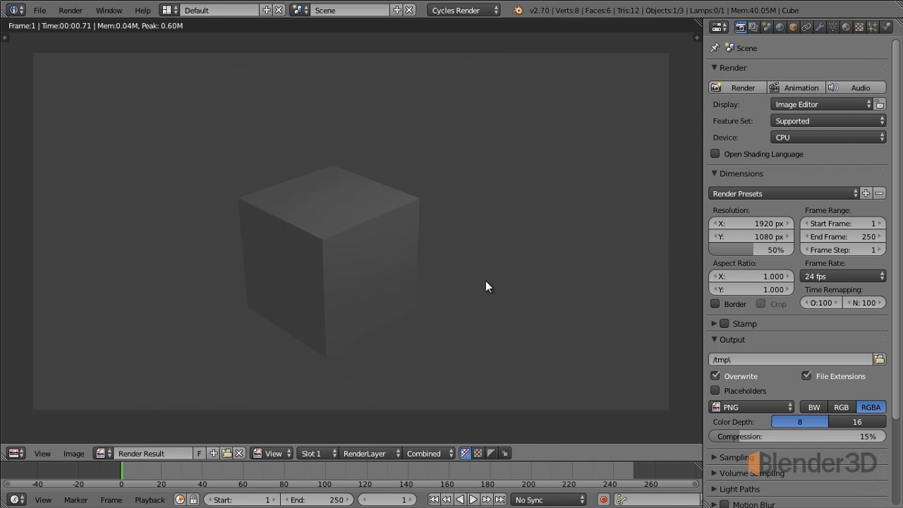
# Leave the Render Result image and return to the 3D Viewport scene
pyautogui.press('F12')
# Set the Cycles render Device from CPU to GPU Compute
pyautogui.press('Escape')
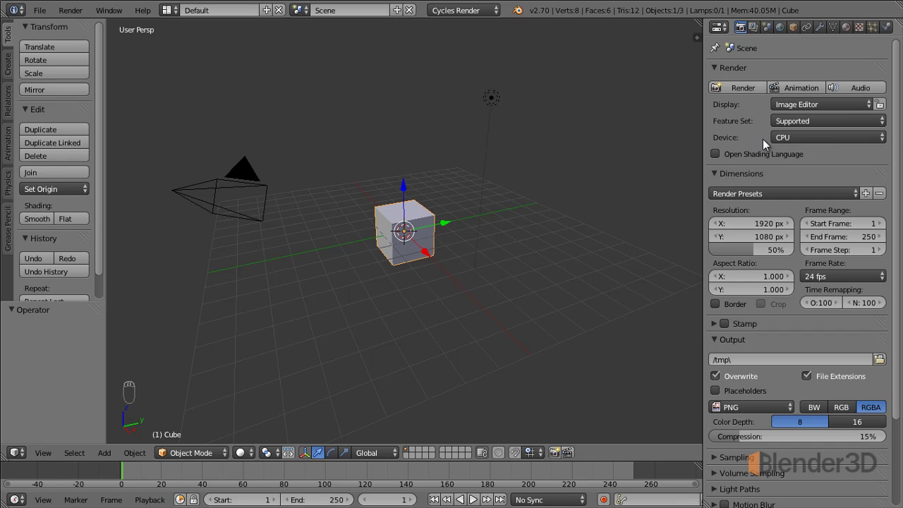
pyautogui.moveTo(803, 144); pyautogui.dragTo(835, 113)
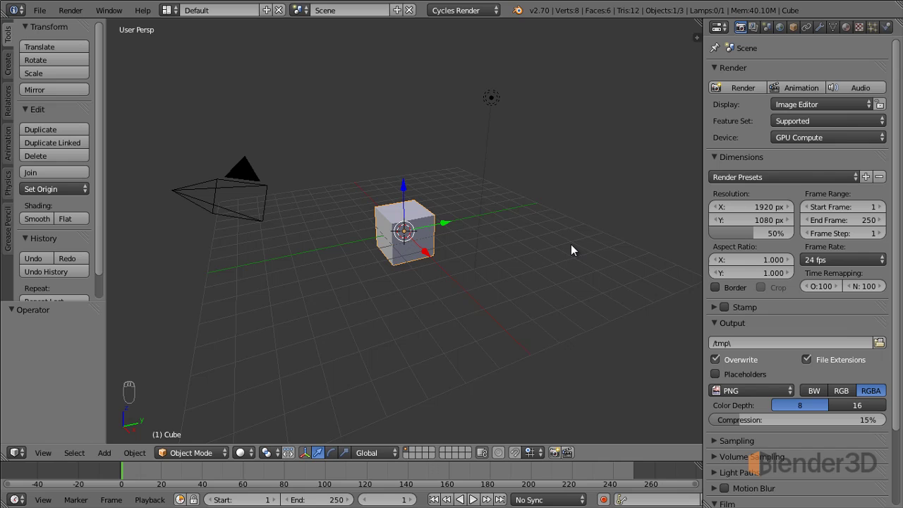
# Switch to camera view and raise the render resolution scale from 50% to 100% of 1920×1080
pyautogui.press('KP_0')
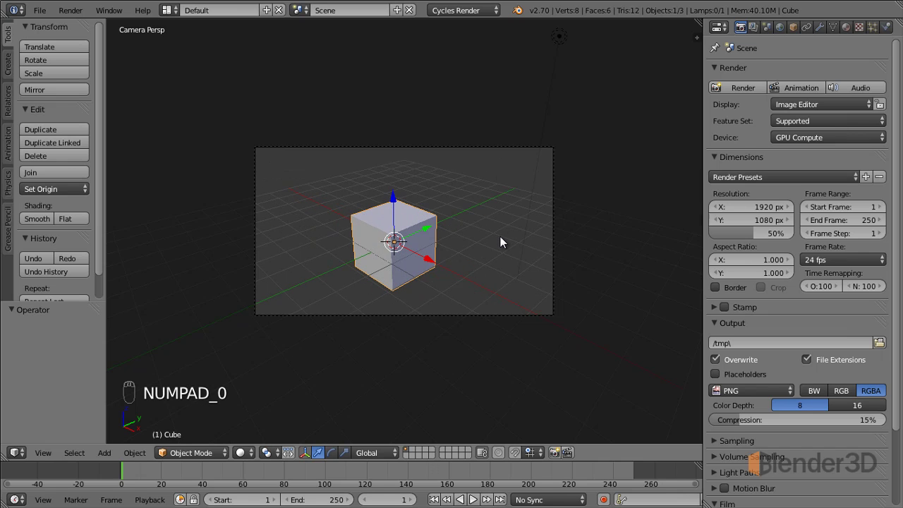
pyautogui.moveTo(505, 240); pyautogui.dragTo(732, 216)
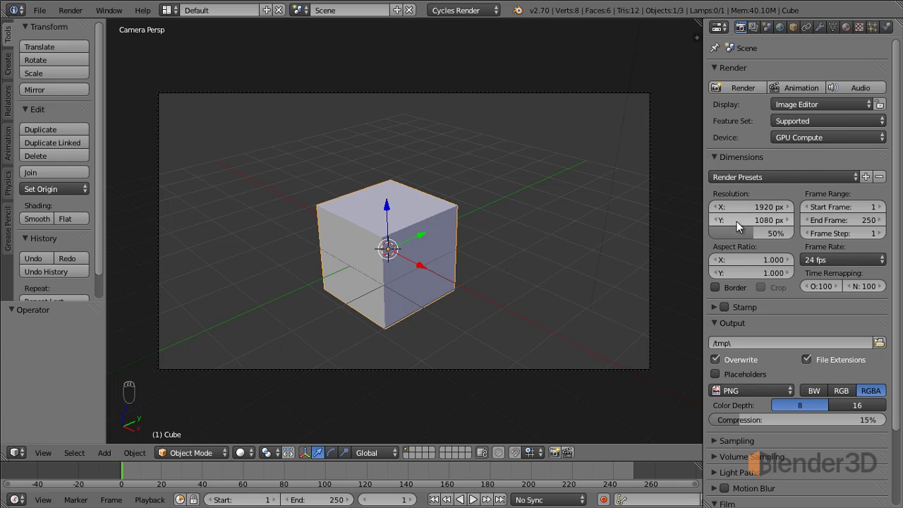
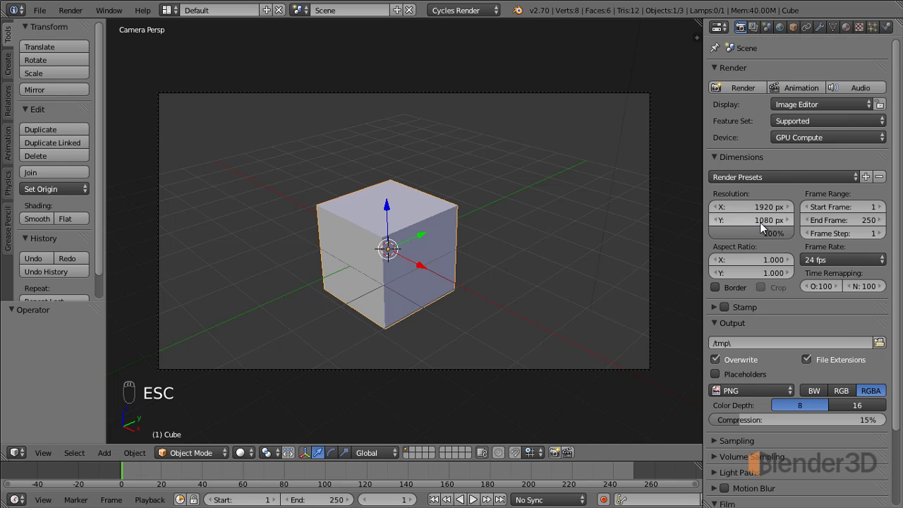
pyautogui.middleClick(765, 251)
pyautogui.moveTo(766, 251); pyautogui.dragTo(748, 251)
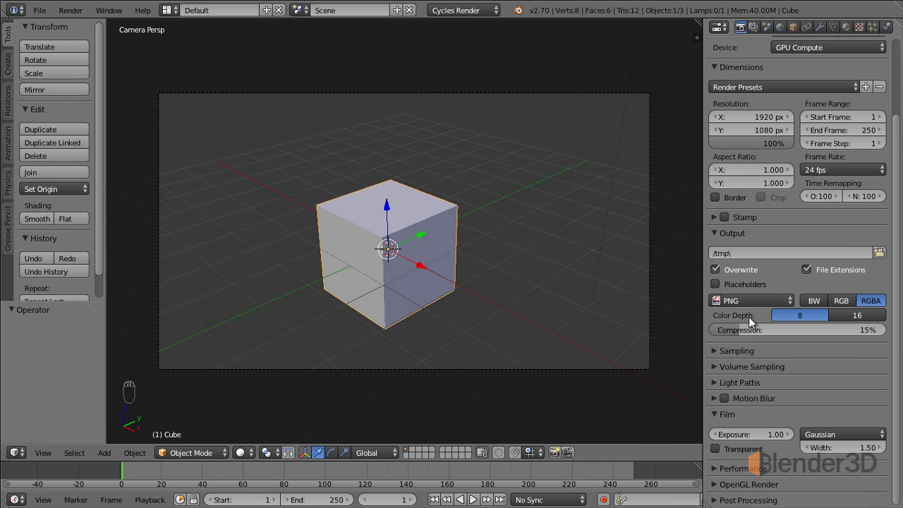
pyautogui.click(763, 303)
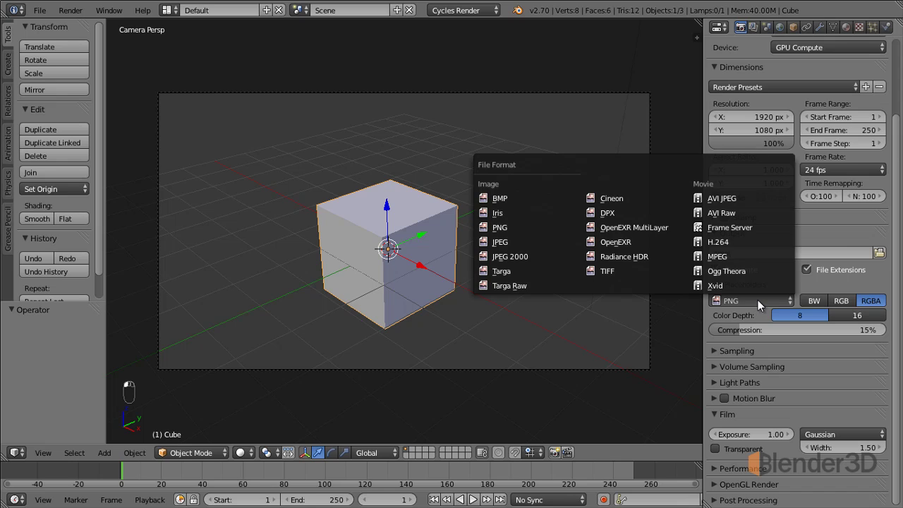
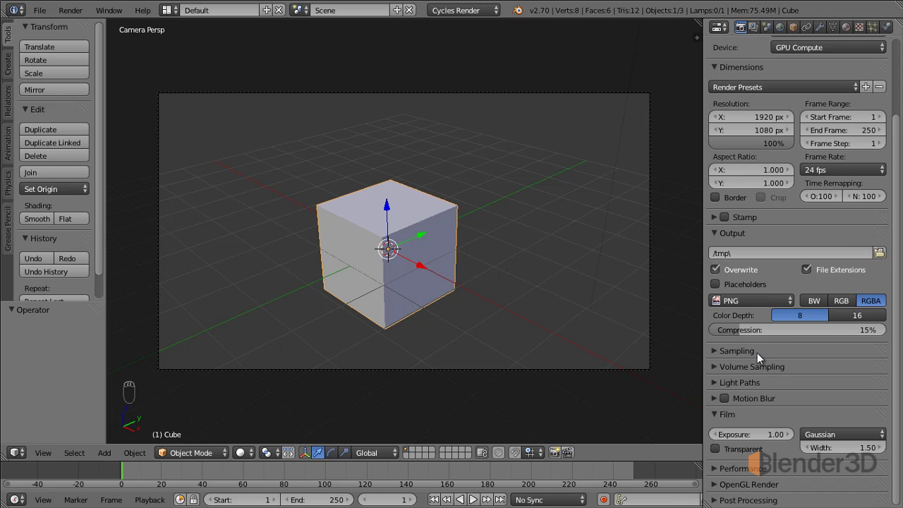
# Set Render and Preview samples to 50, render the glowing green cube, and expand Performance to show 64×64 tiles
pyautogui.moveTo(752, 355); pyautogui.dragTo(746, 256)
pyautogui.moveTo(746, 256); pyautogui.dragTo(854, 315)
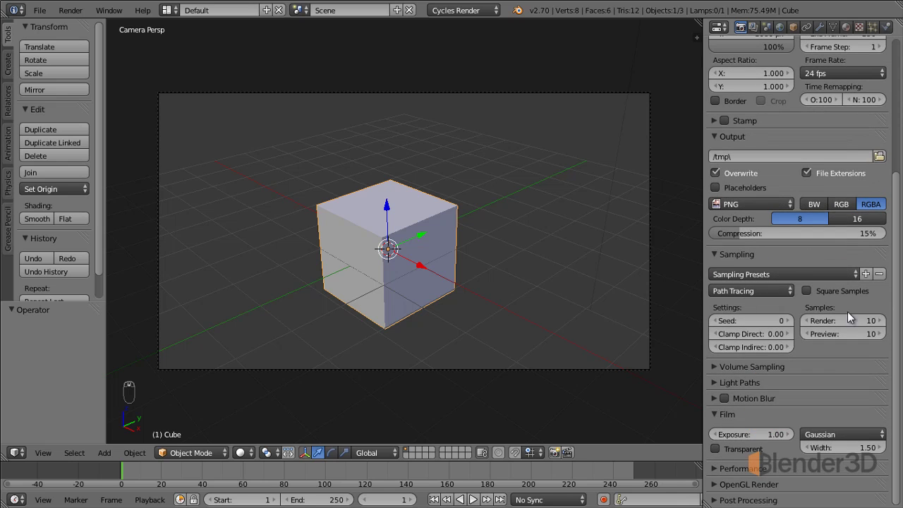
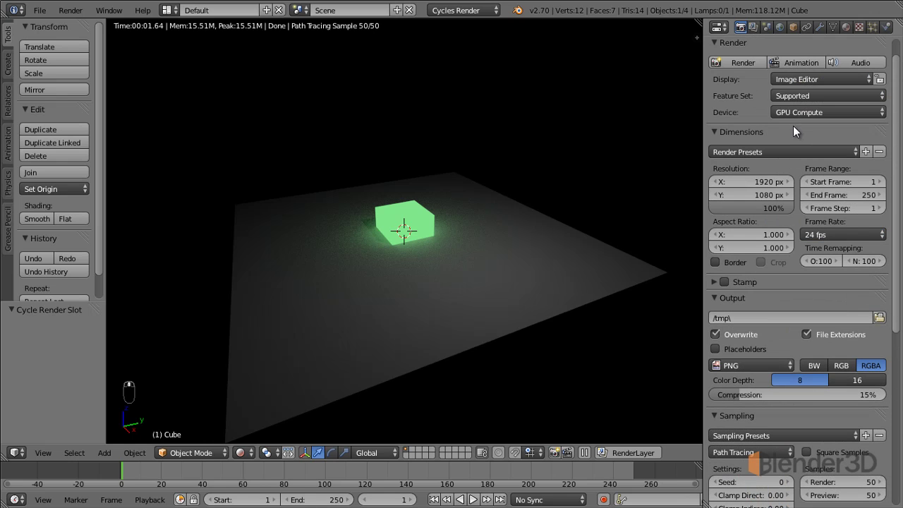
pyautogui.moveTo(799, 223); pyautogui.dragTo(728, 403)
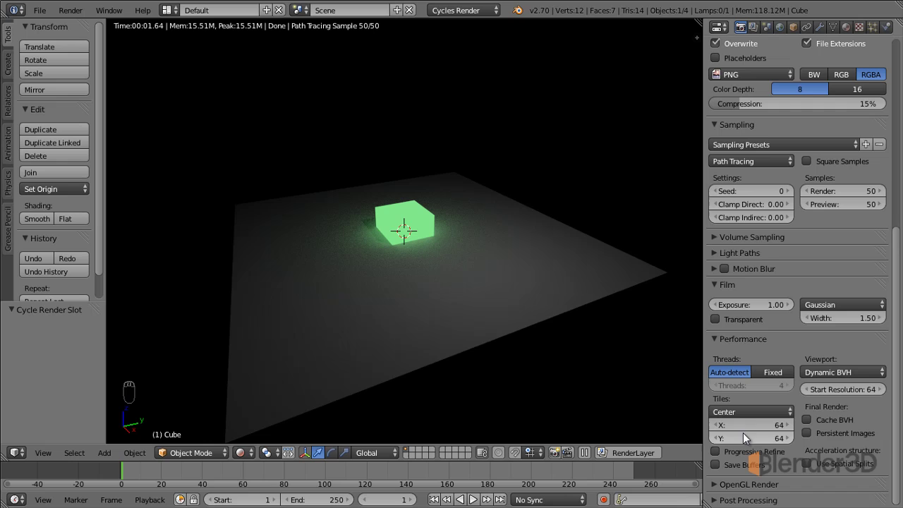